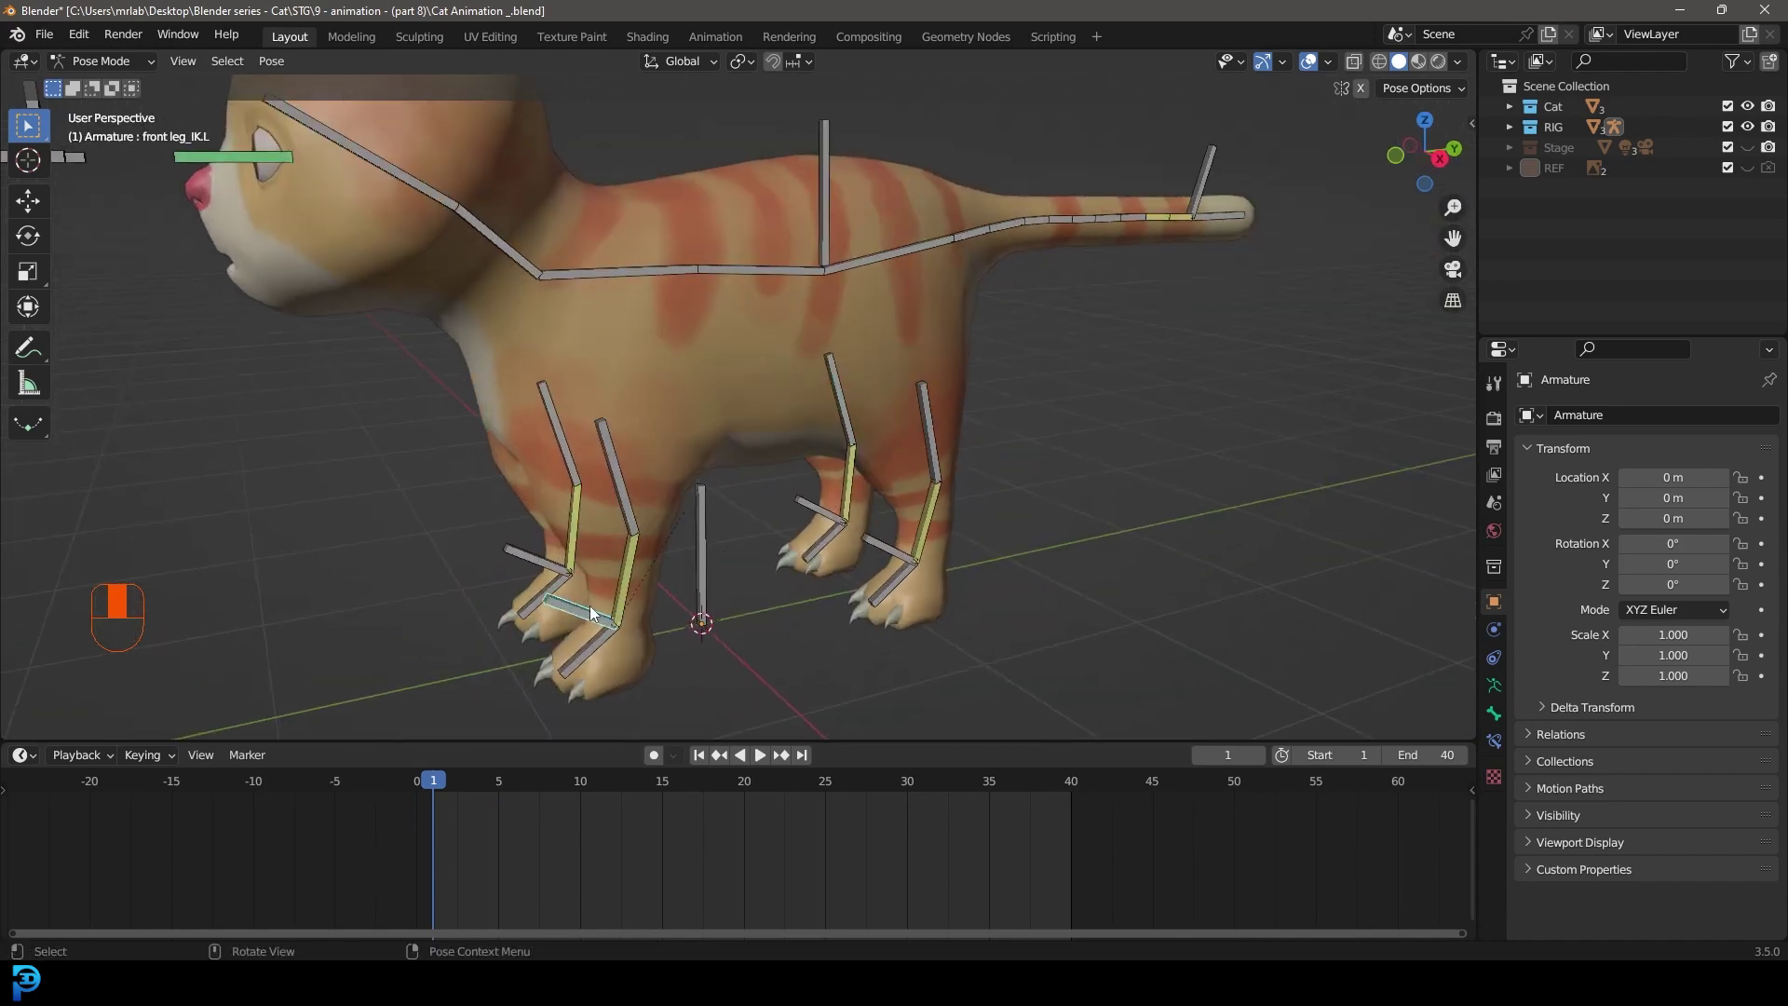
- View the cat rig from the right side and start moving a selected pose bone
click(1496, 710)
drag(1497, 711, 671, 589)
key(KP_3)
key(g)
- Select further bones and move them into the frame 1 starting walk pose
click(670, 588)
drag(667, 593, 1065, 141)
key(KP_3)
key(g)
click(1065, 140)
drag(1062, 142, 361, 607)
key(g)
key(r)
drag(361, 606, 477, 526)
key(h)
key(KP_3)
key(a)
key(KP_3)
drag(478, 527, 695, 541)
click(696, 541)
drag(697, 541, 438, 792)
key(ctrl+c)
key(ctrl+c)
drag(439, 792, 581, 683)
key(ctrl+shift+v)
key(a)
key(i)
key(space)
key(space)
drag(581, 682, 662, 758)
key(KP_3)
click(662, 758)
- Move and rotate the leg bones into the frame 30 stride pose
drag(664, 765, 583, 786)
key(g)
key(r)
drag(582, 786, 721, 478)
- Select all bones, key the pose, and copy the right front leg IK pose to the buffer
key(a)
key(i)
key(ctrl+c)
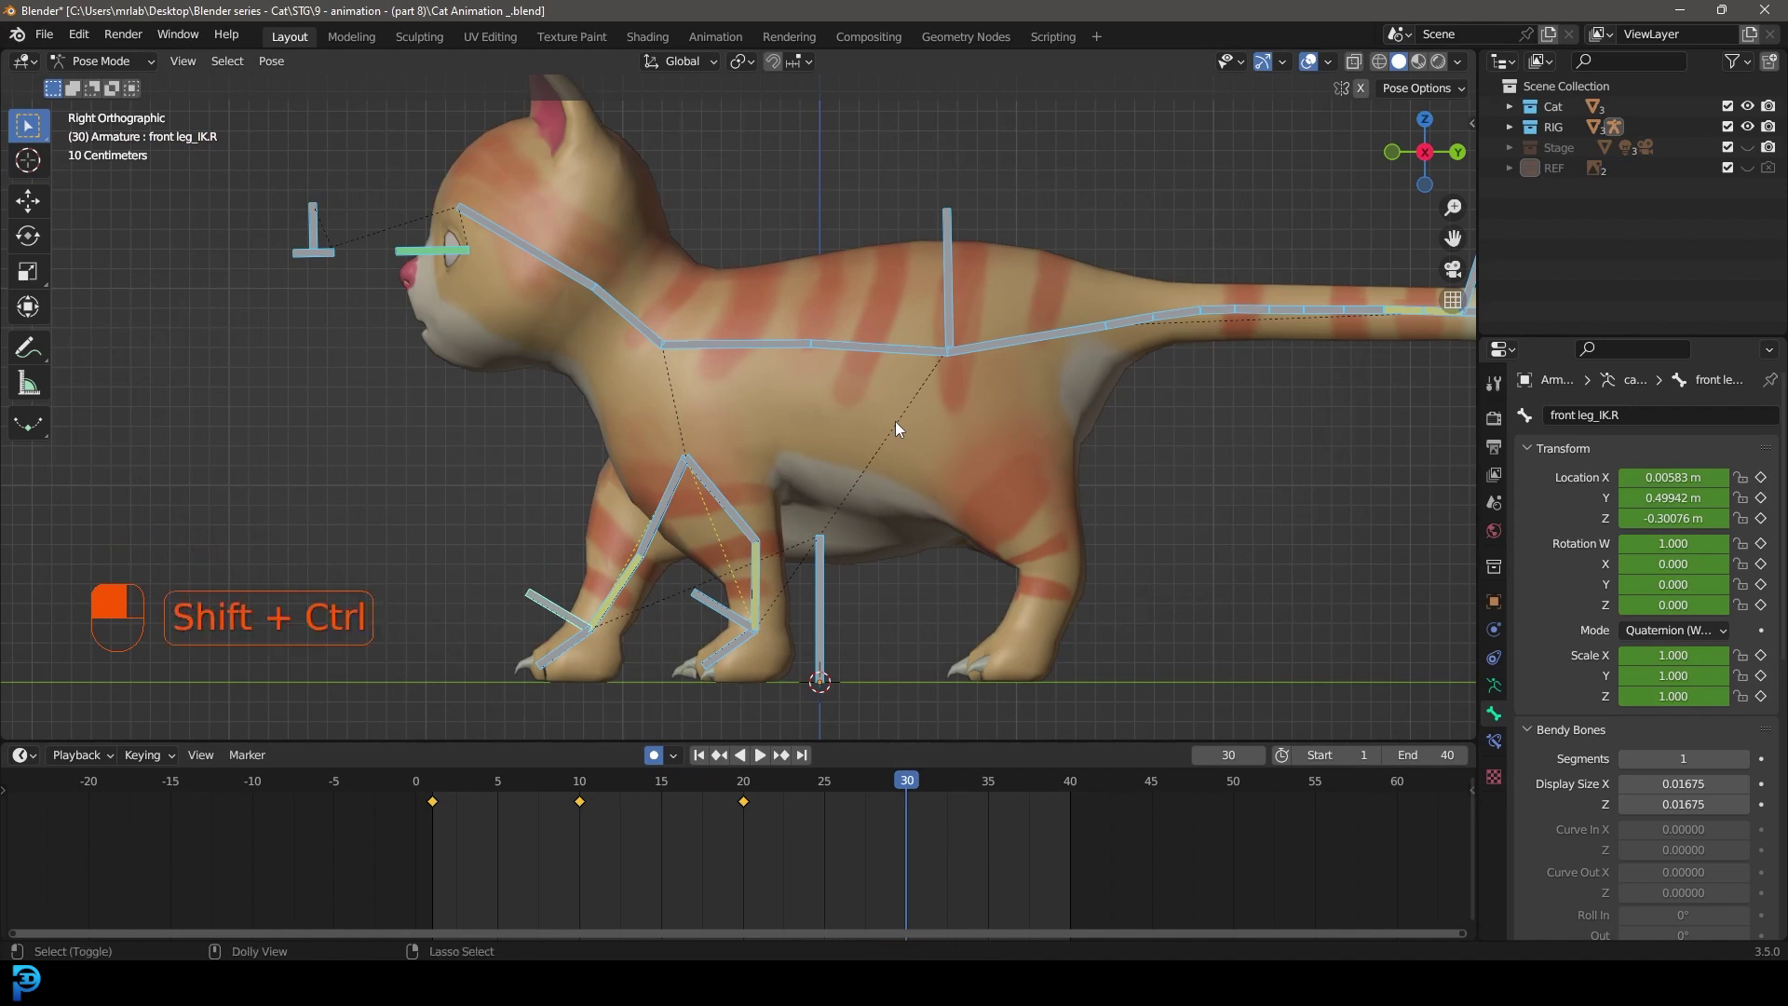
- Paste the copied leg pose mirrored at frame 30 so the walk cycle loops
key(ctrl+shift+v)
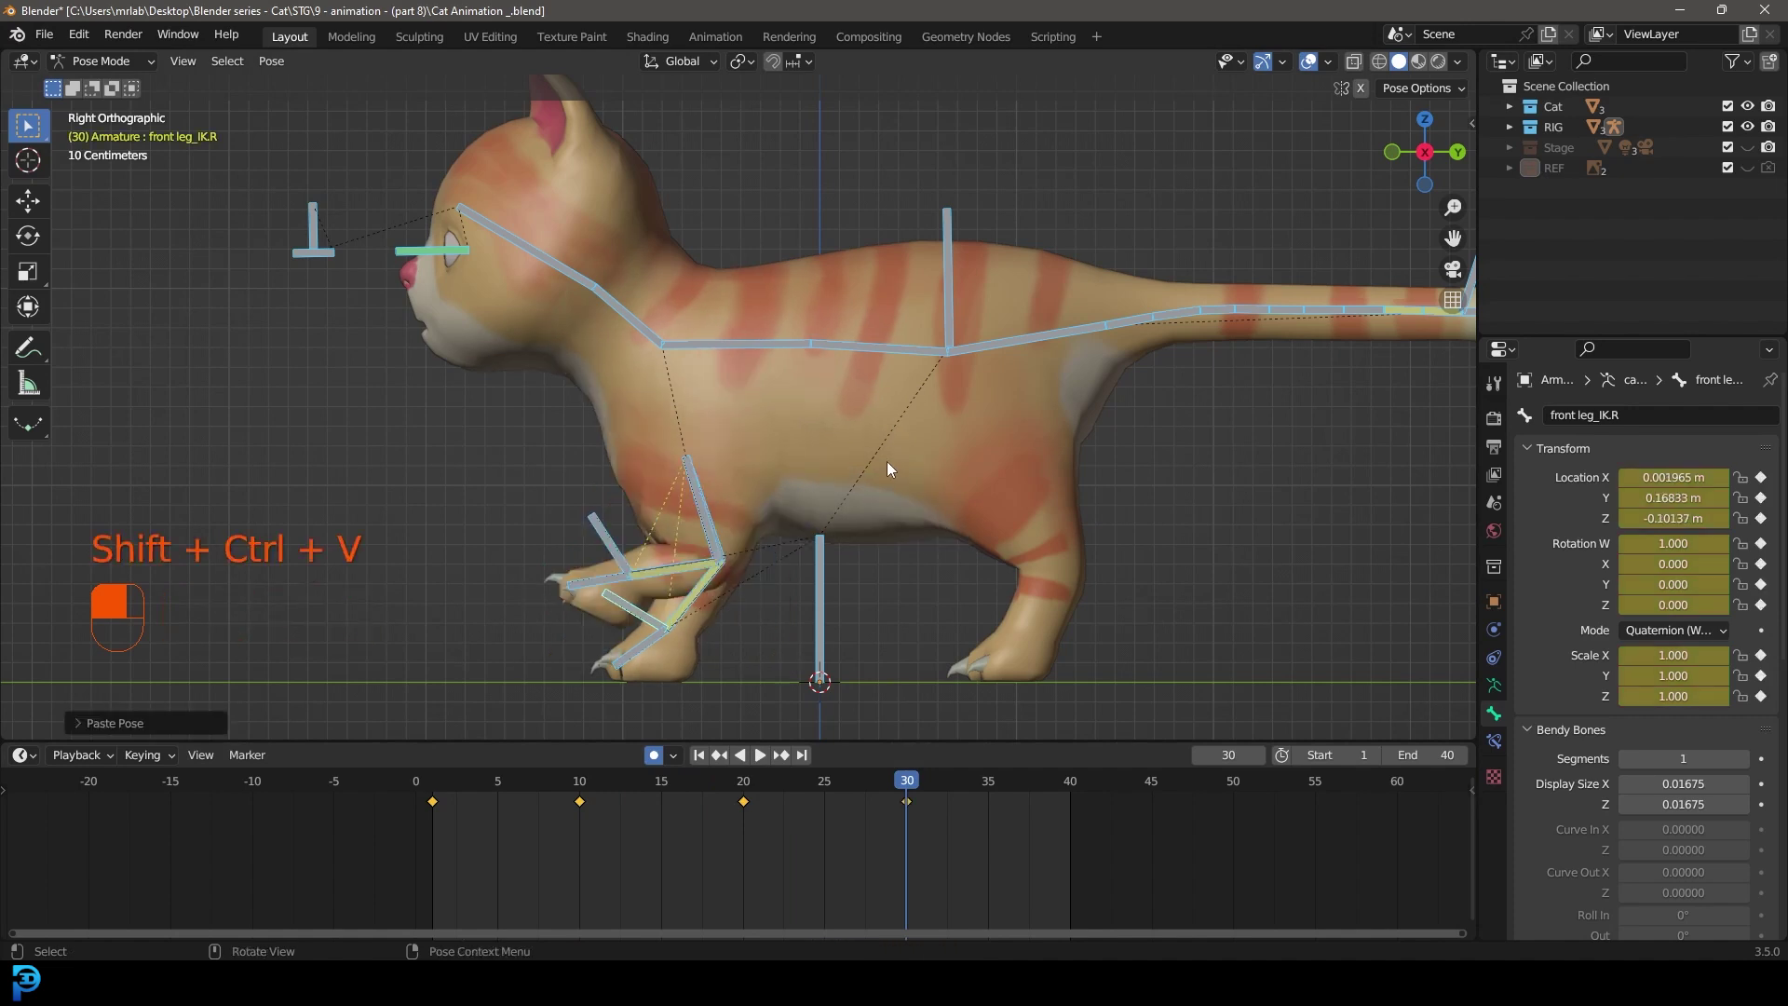
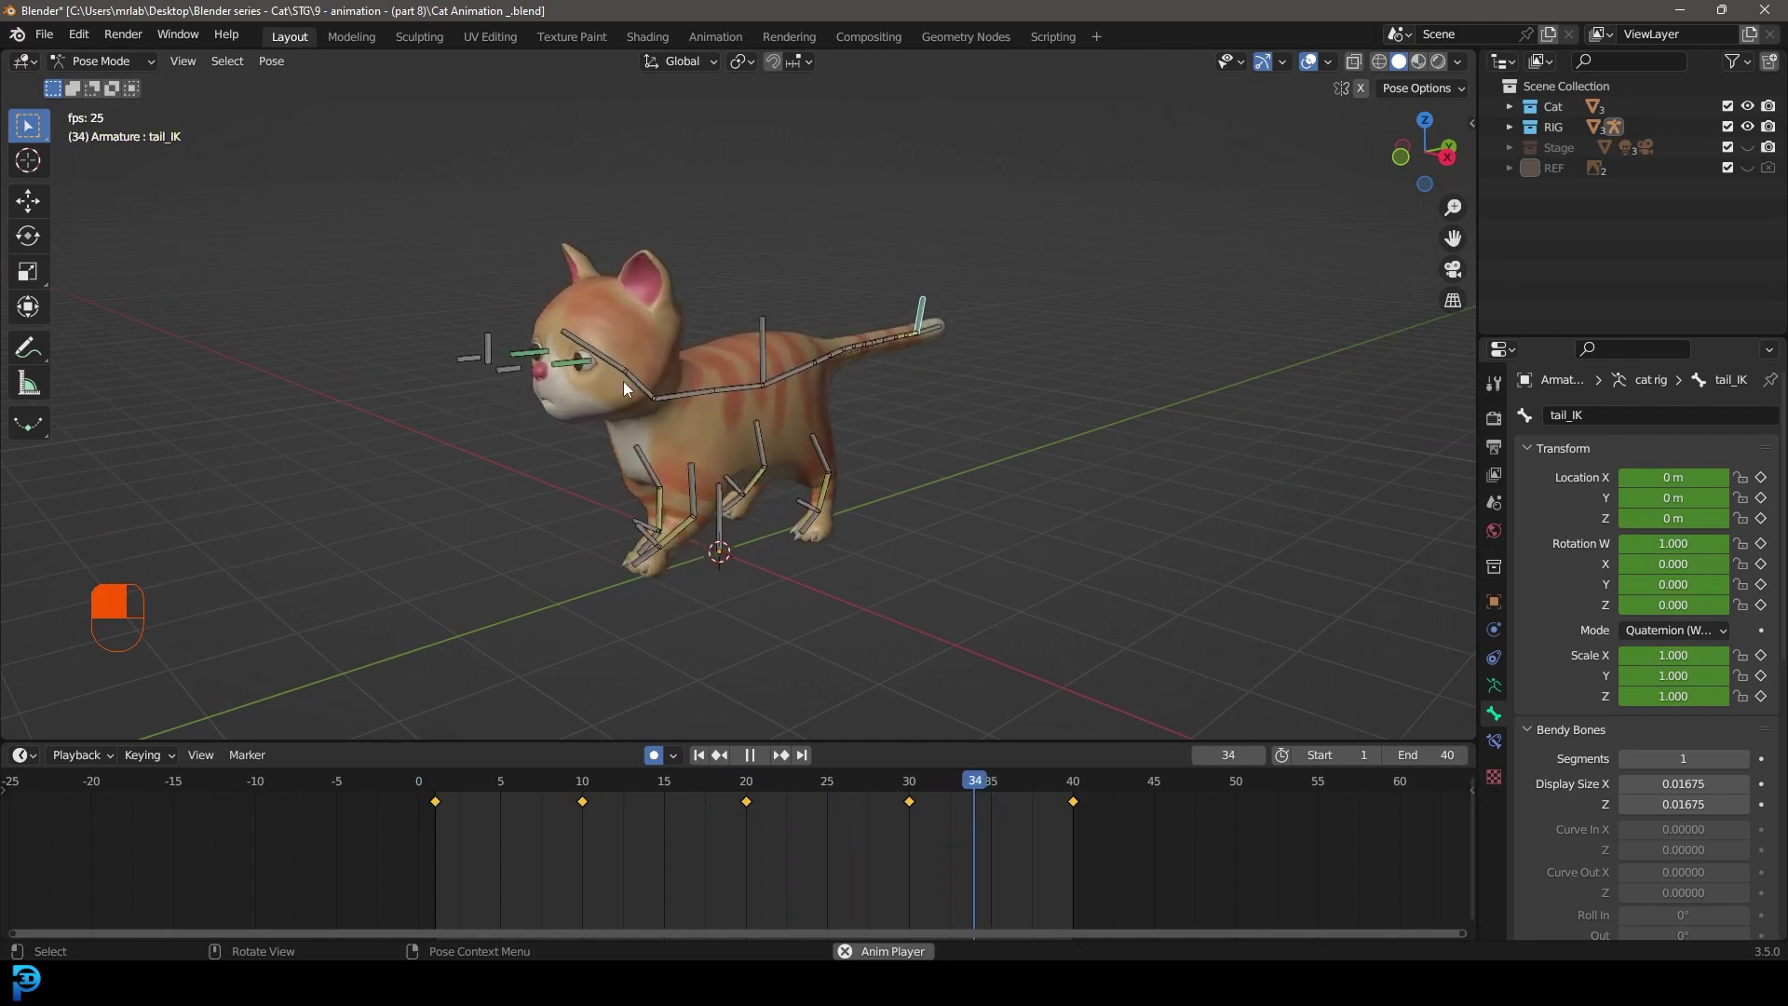
- View the walking cat from the side and at an angle while playing the cycle
key(KP_3)
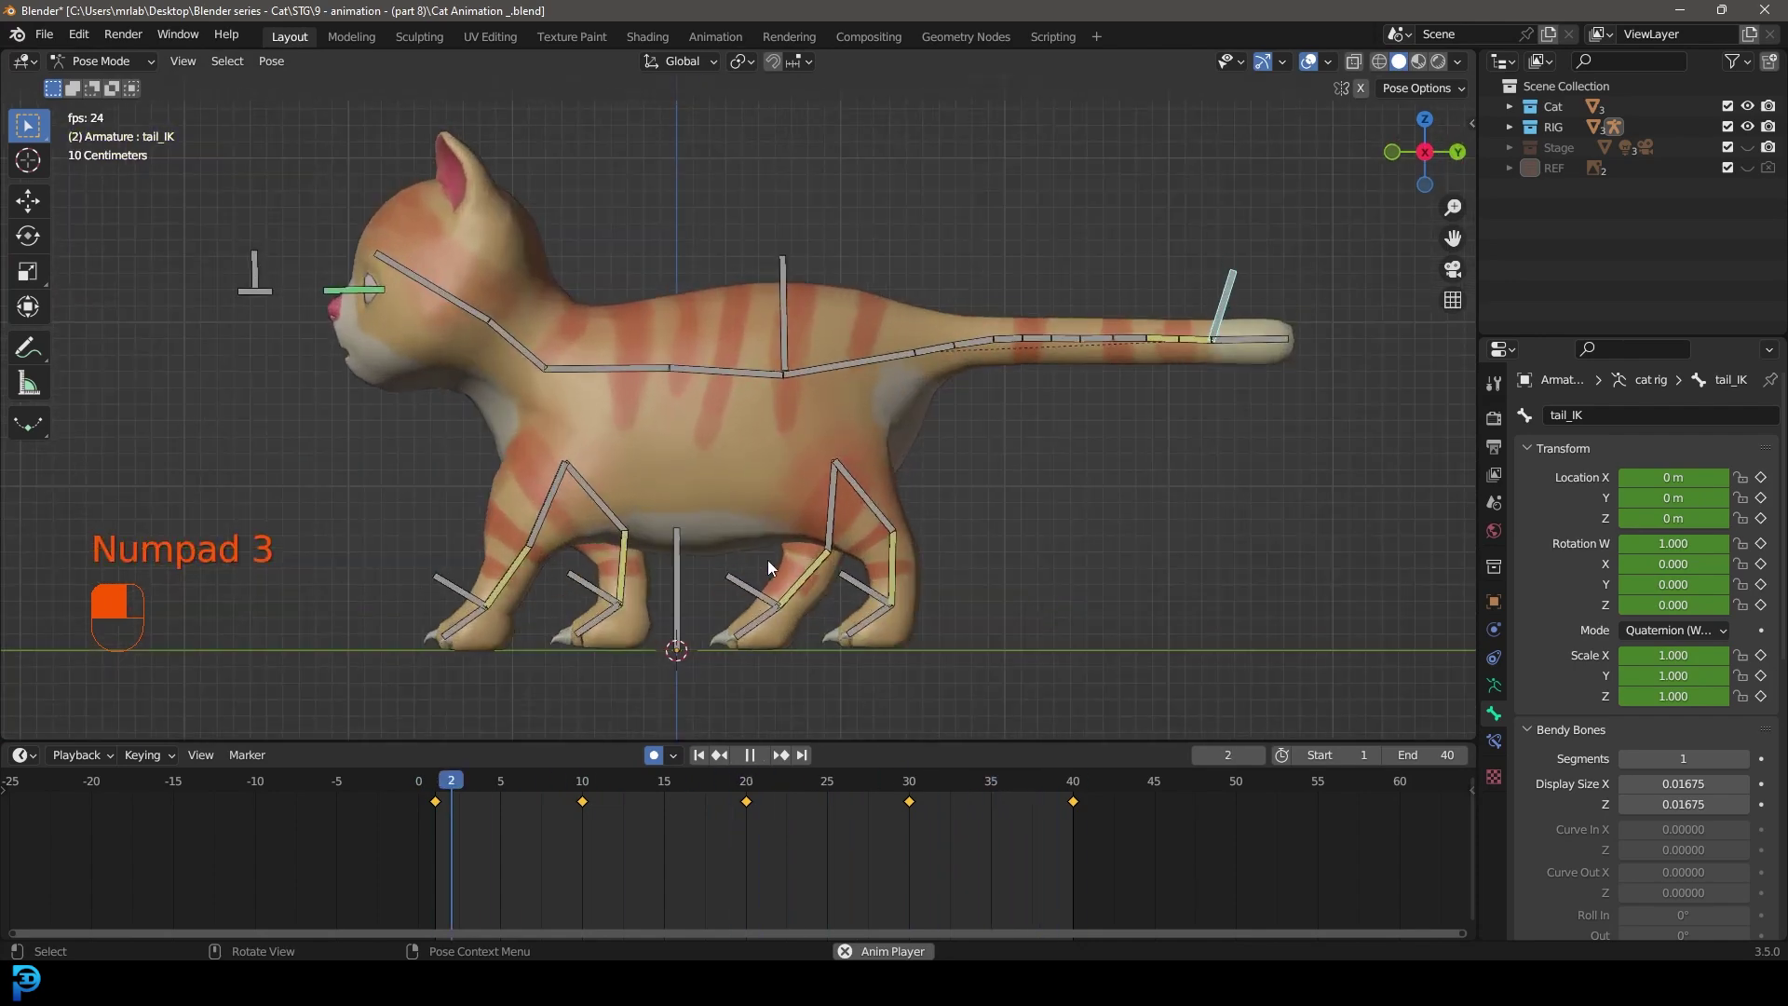
drag(690, 522, 551, 398)
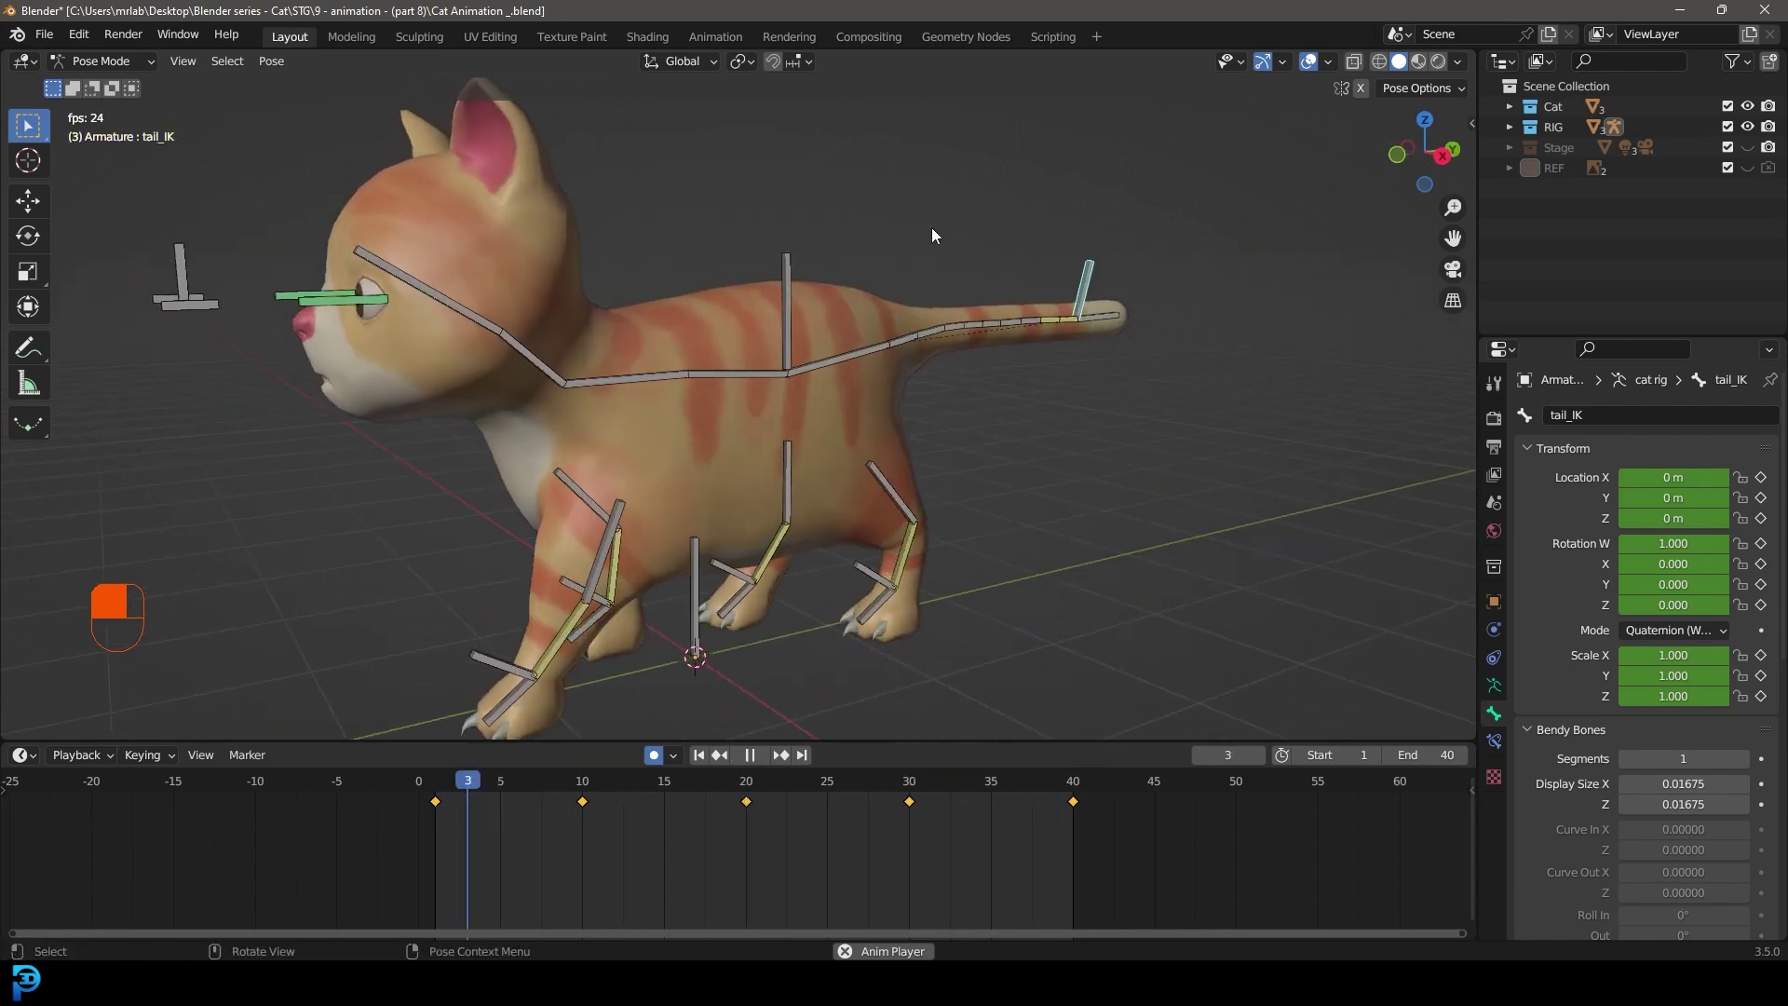
drag(754, 418, 732, 448)
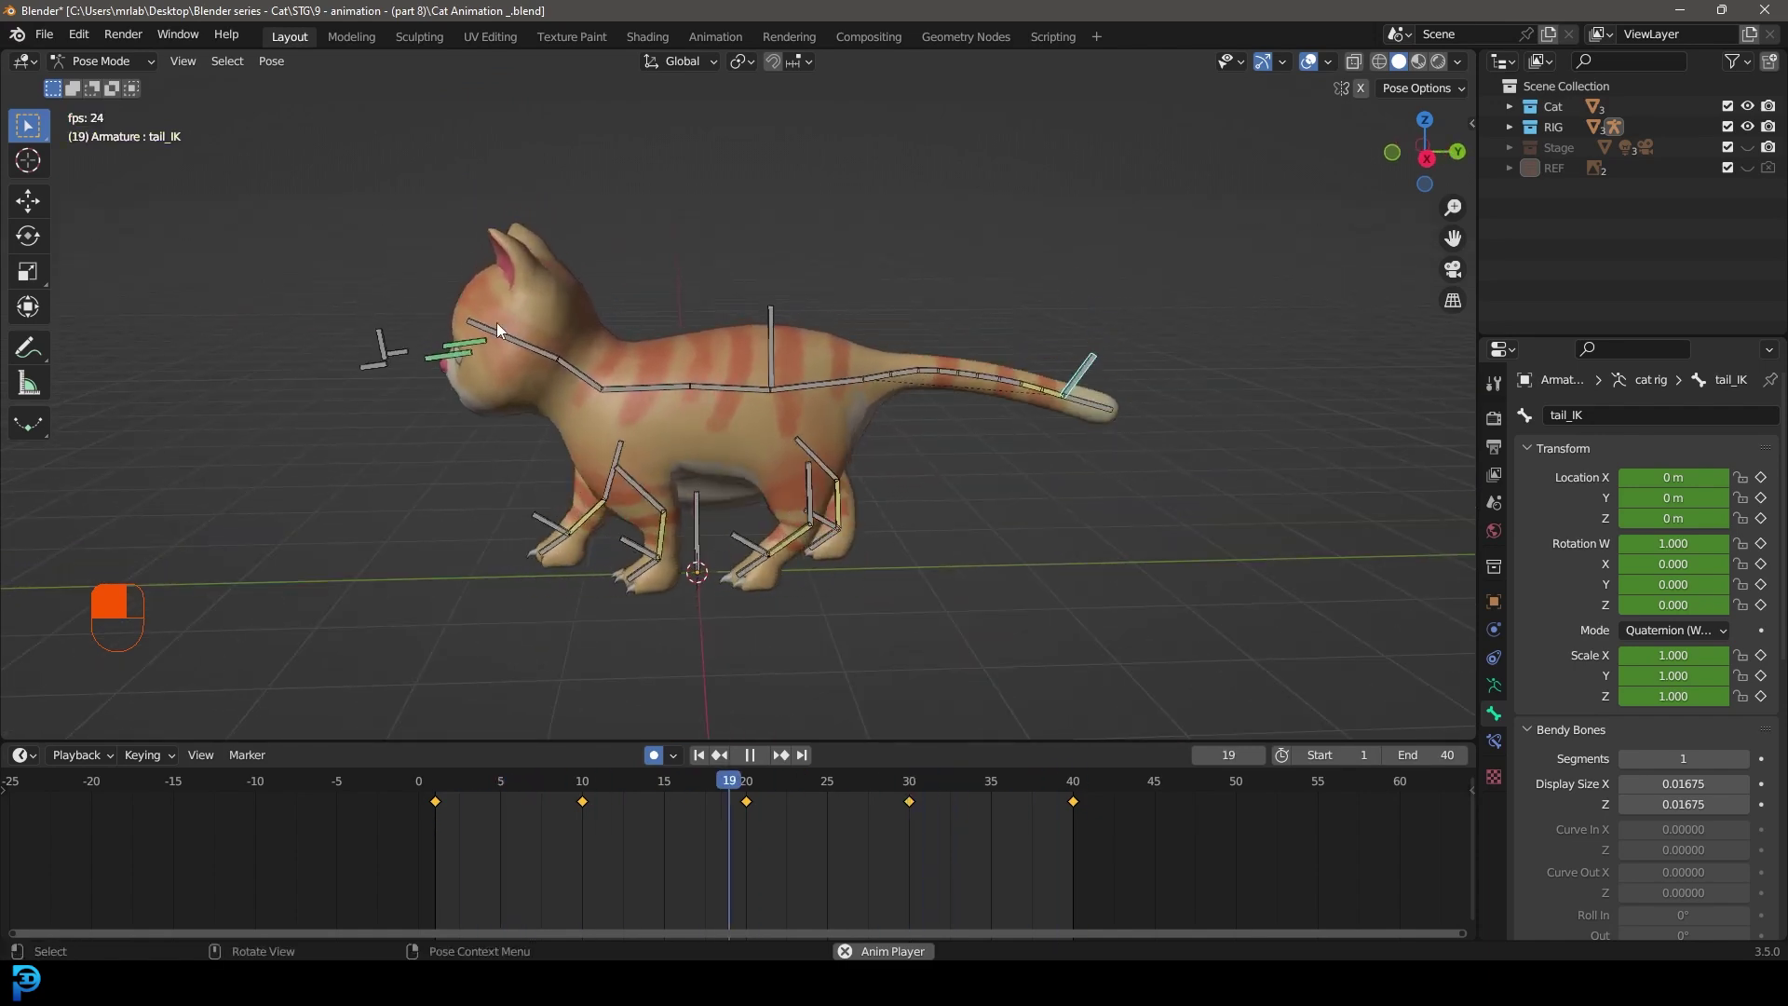
key(space)
drag(634, 405, 582, 379)
click(582, 379)
middle_click(582, 379)
- Slide keyframes in the timeline to retime the pose and replay the walk
drag(798, 789, 805, 607)
key(g)
drag(805, 606, 675, 791)
drag(675, 791, 396, 337)
key(space)
key(space)
- Delete stray keyframes and move the remaining keys along the timeline
drag(397, 337, 930, 821)
drag(929, 821, 860, 487)
key(Delete)
key(g)
drag(861, 487, 674, 787)
drag(675, 787, 804, 785)
- Duplicate keyframes to a nearby frame and check the result in playback
key(shift+d)
drag(805, 785, 827, 786)
drag(827, 786, 808, 724)
key(space)
key(space)
- Reposition the master eye controller around frame 17 and play the cycle through the camera
key(g)
drag(809, 723, 38, 762)
key(space)
key(KP_0)
key(space)
- Change the editor type and remove unwanted keys from the timeline
click(38, 804)
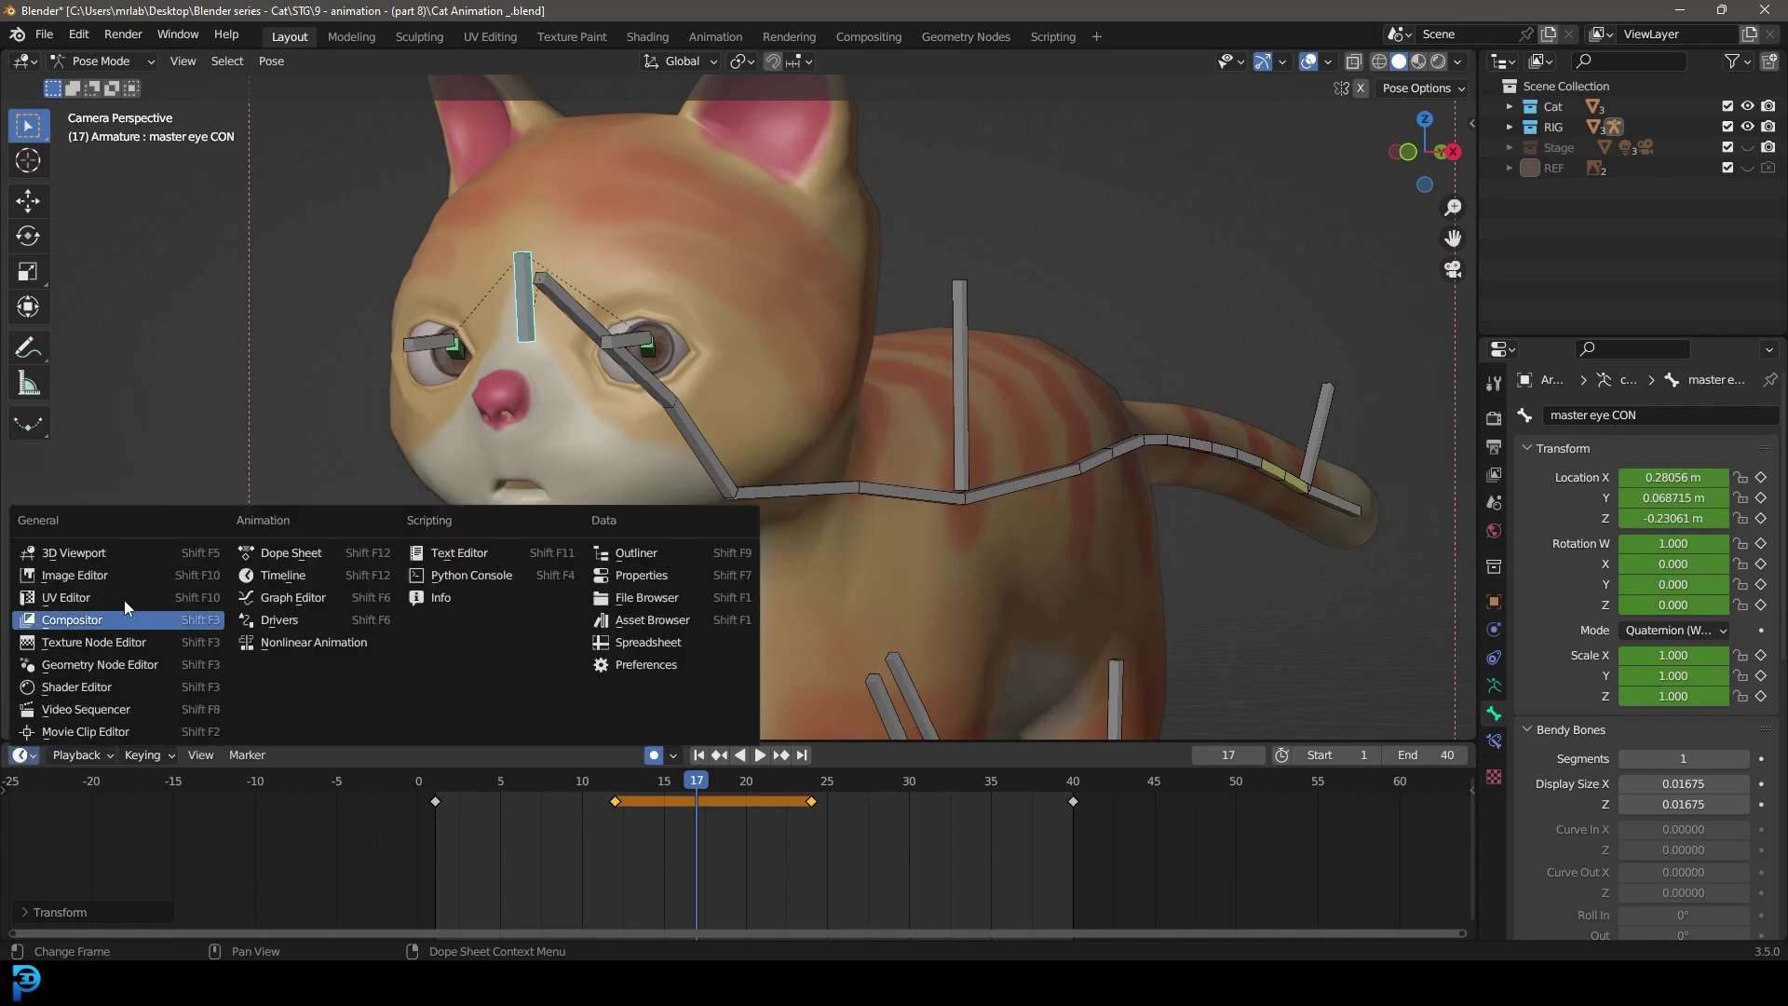
drag(440, 513, 659, 752)
drag(659, 752, 810, 827)
key(space)
key(space)
drag(810, 827, 661, 758)
key(x)
- Shift the remaining keys, play the cycle, and stop playback at frame 22
drag(662, 758, 754, 792)
key(g)
key(g)
drag(755, 792, 656, 760)
key(space)
key(alt+a)
key(space)
middle_click(657, 760)
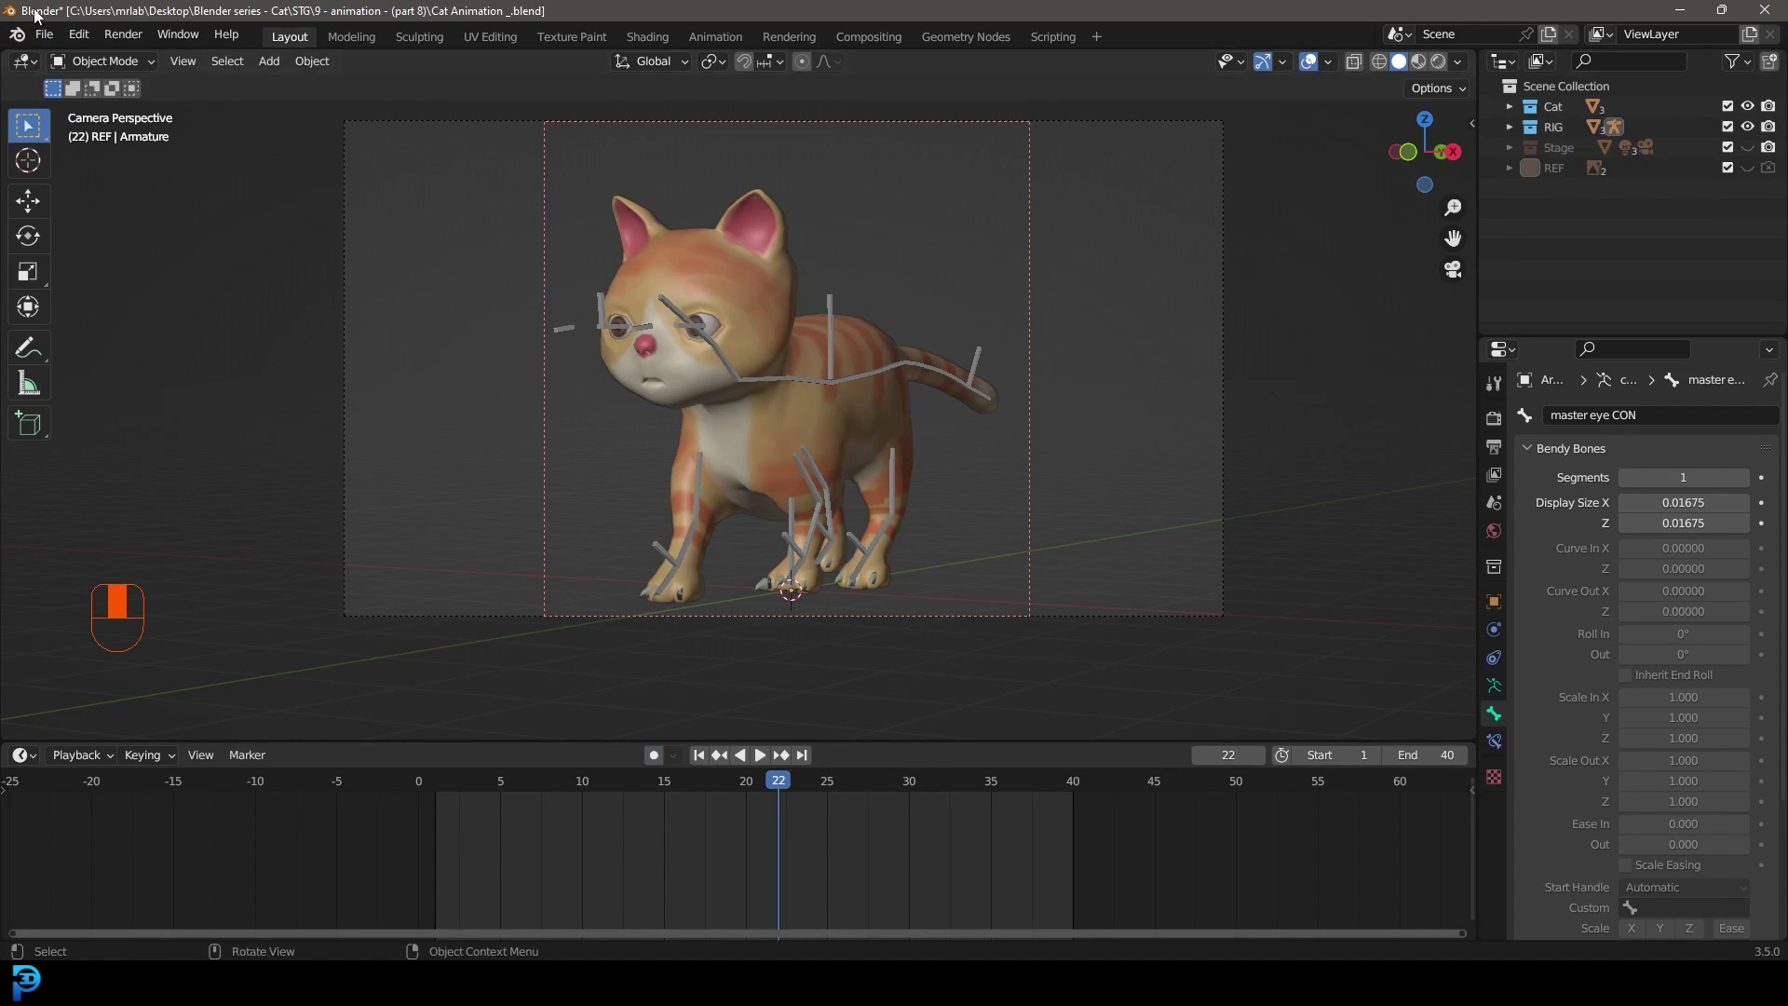
- Select the Cat mesh object in the Outliner with the rig hidden
click(1755, 138)
- Save the animation file and play the furry cat's walk through the camera
drag(873, 363, 1519, 631)
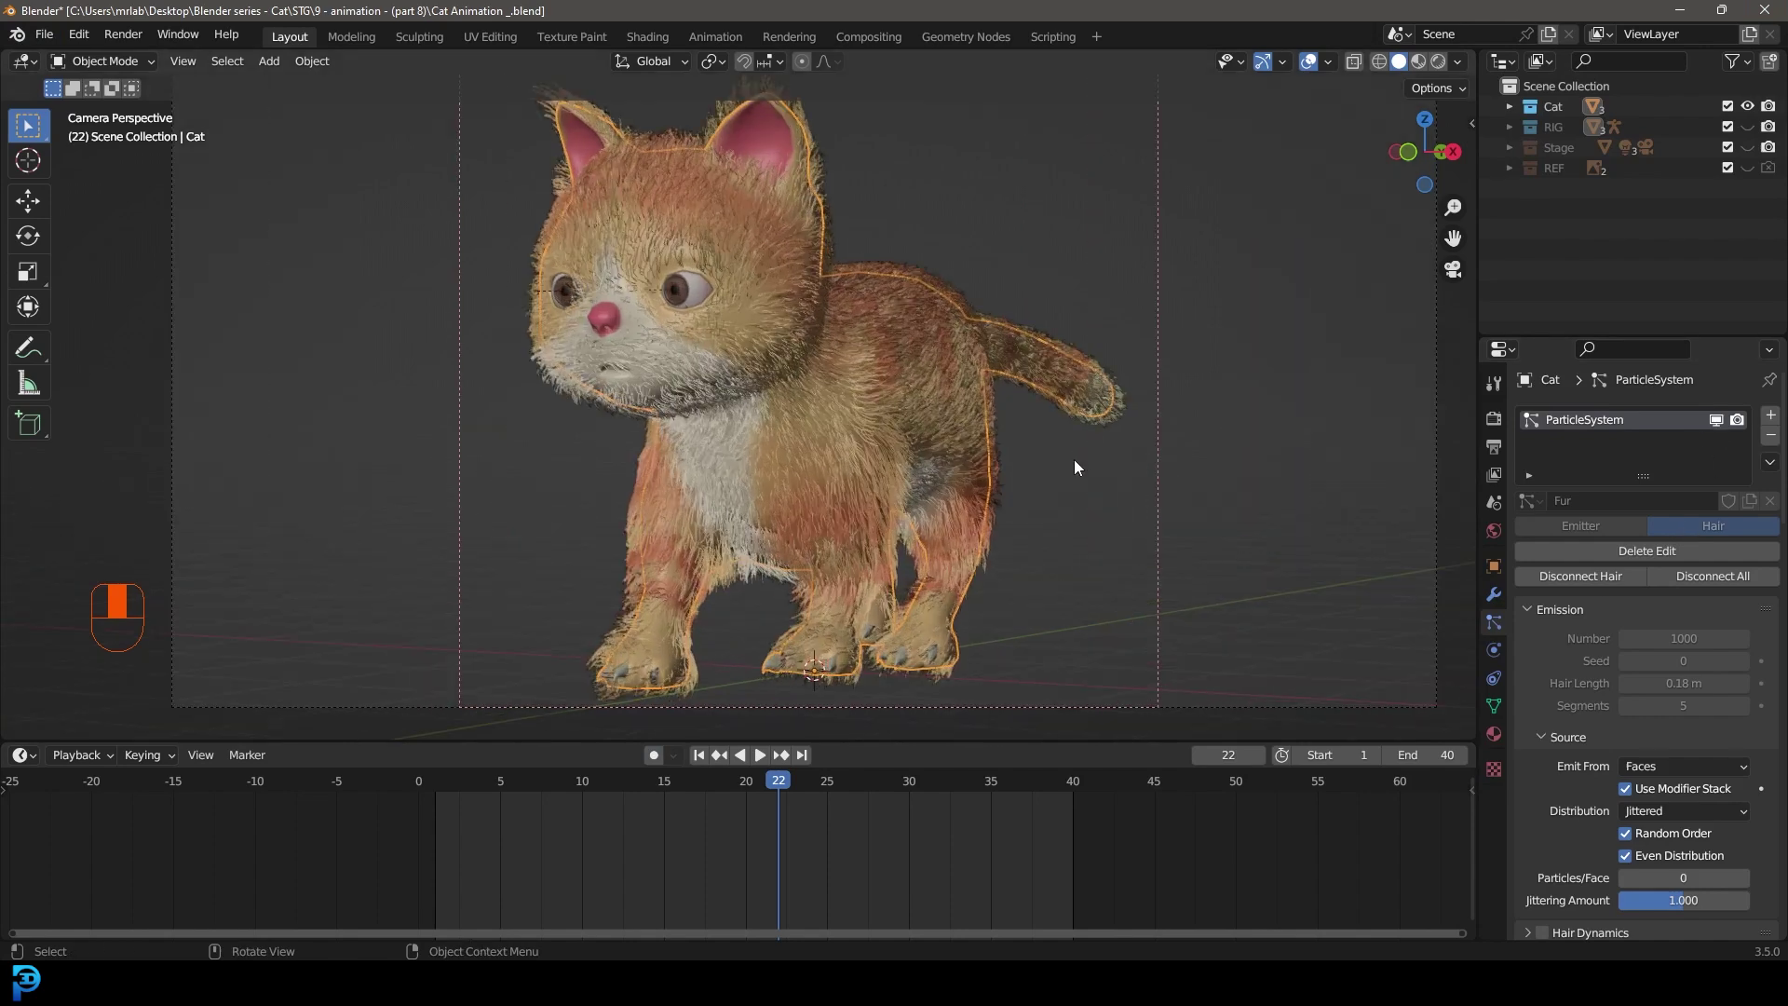
key(ctrl+s)
key(alt+a)
key(space)
key(space)
- Frame the whole cat and show its ParticleSystem modifier viewport settings
drag(855, 411, 856, 354)
click(856, 355)
drag(856, 355, 1539, 649)
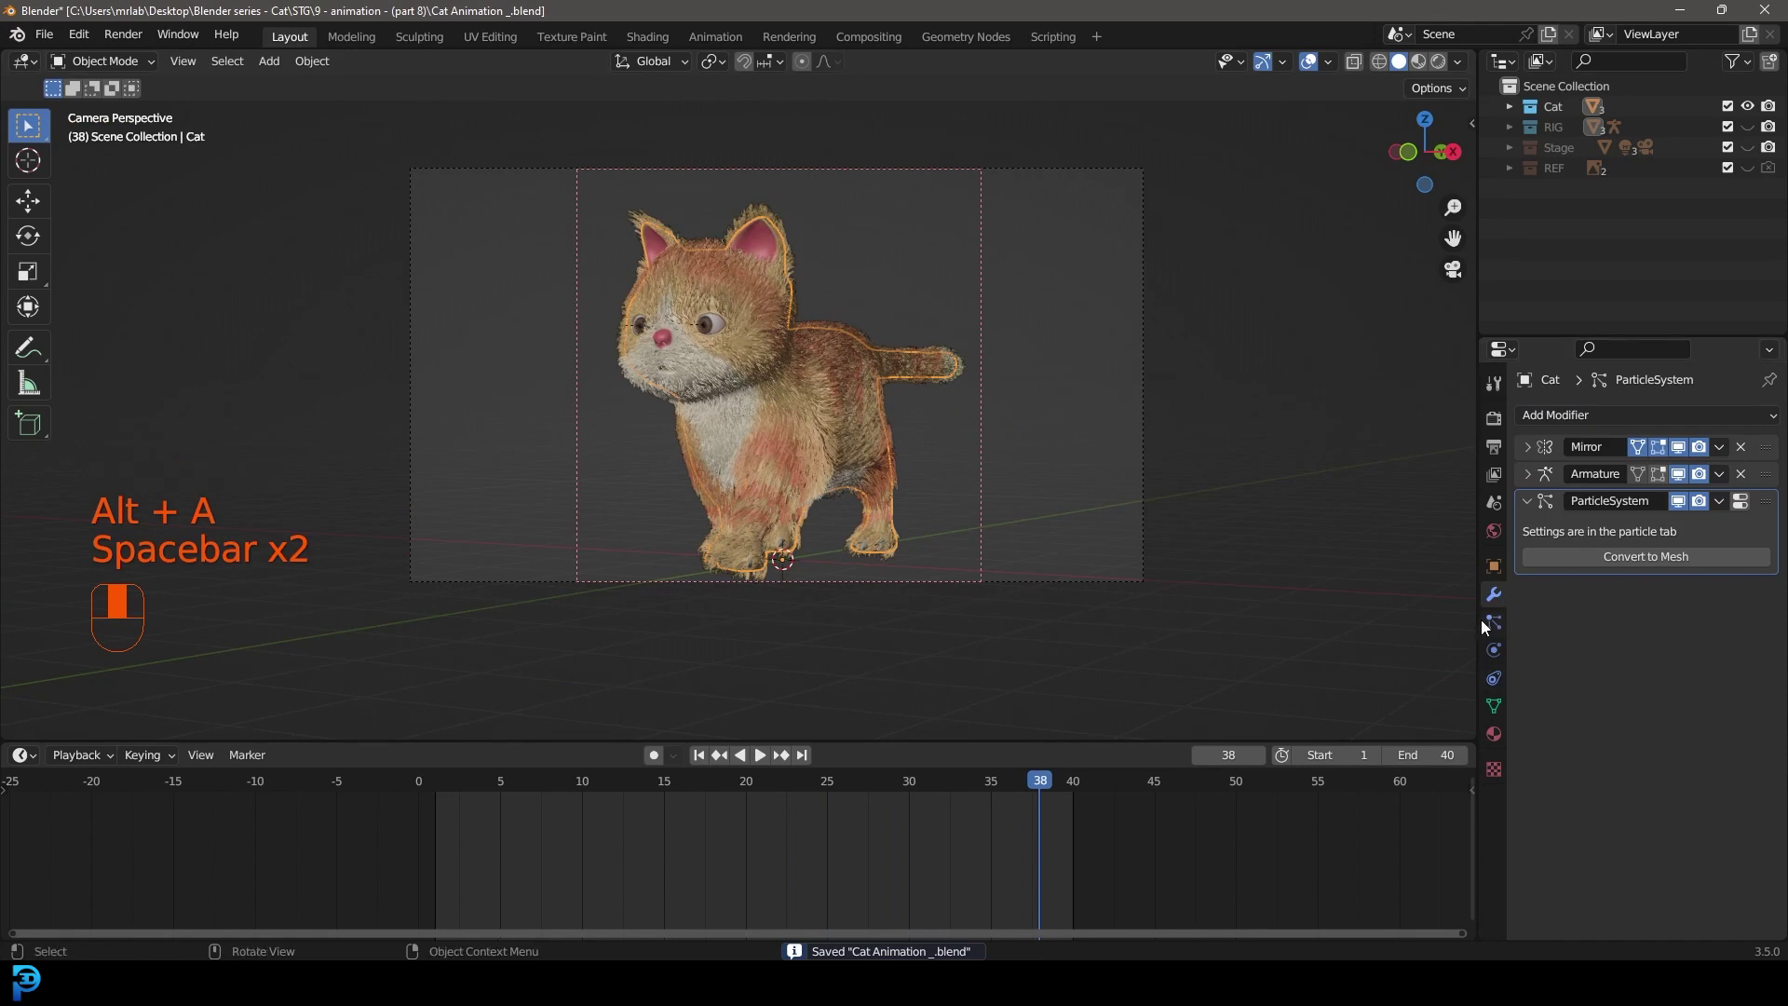